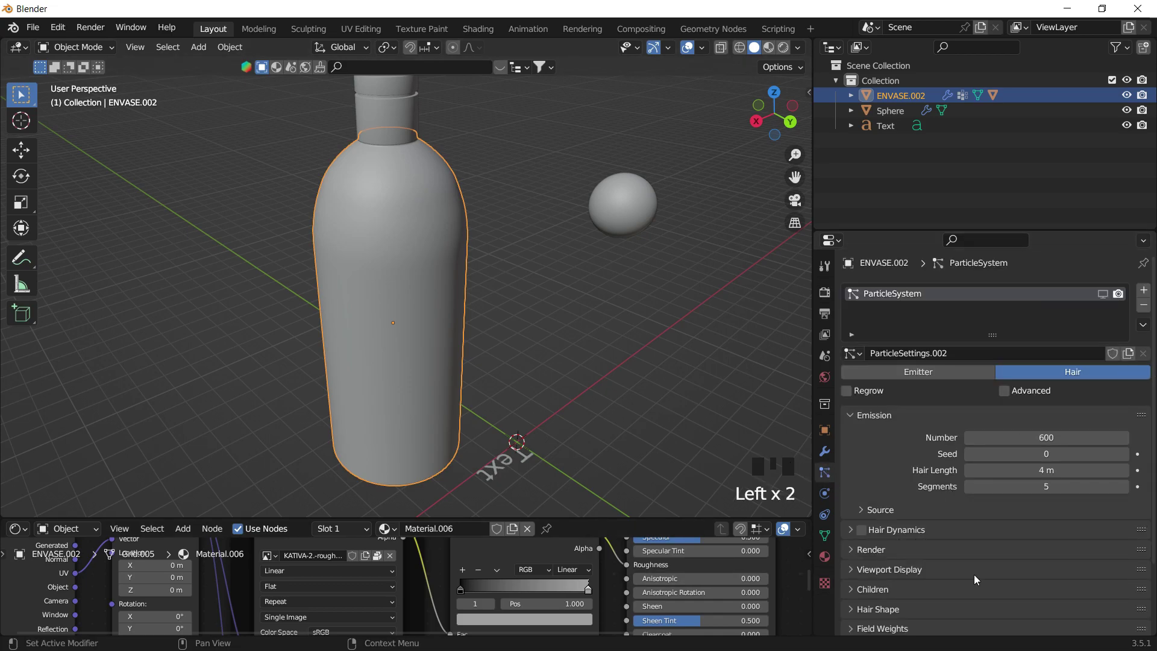
- Set the bottle's particles to render as instances of the Sphere object
scroll("down", 3)
left_click(851, 475)
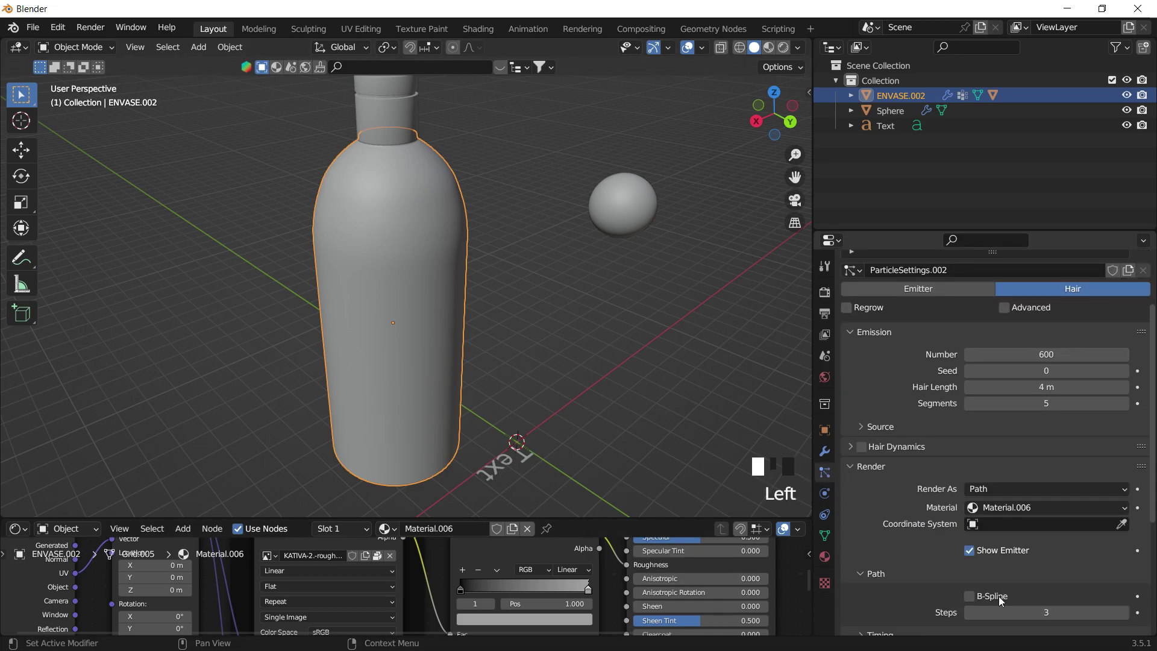
scroll("down", 3)
left_click_drag(998, 366, 1019, 419)
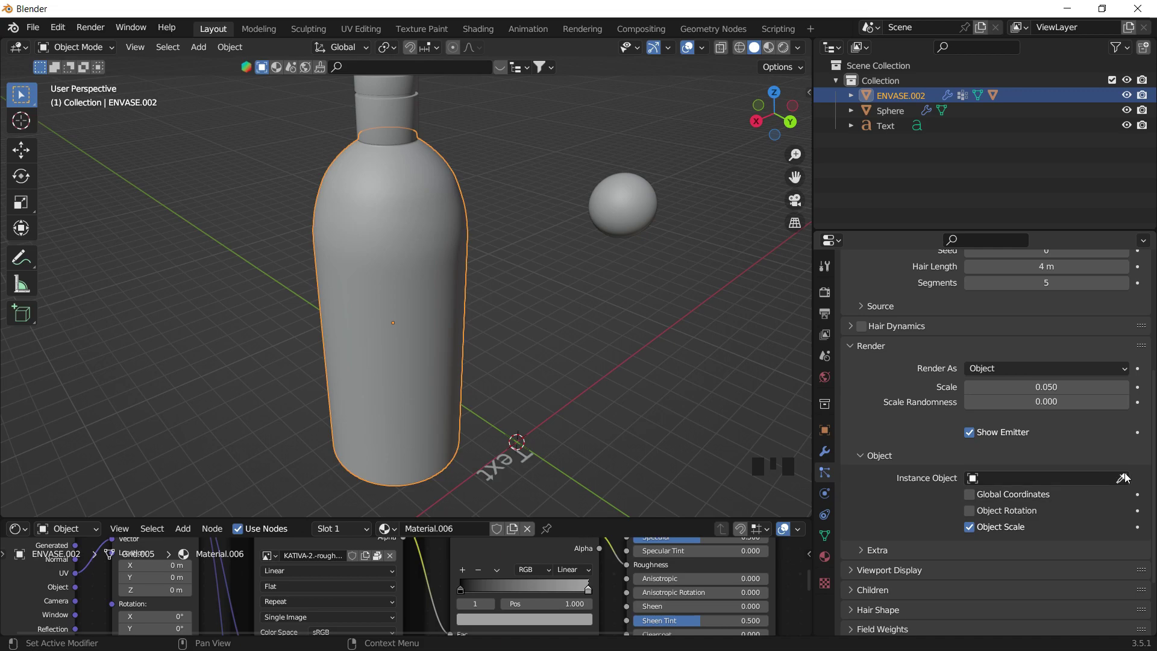
left_click(1129, 476)
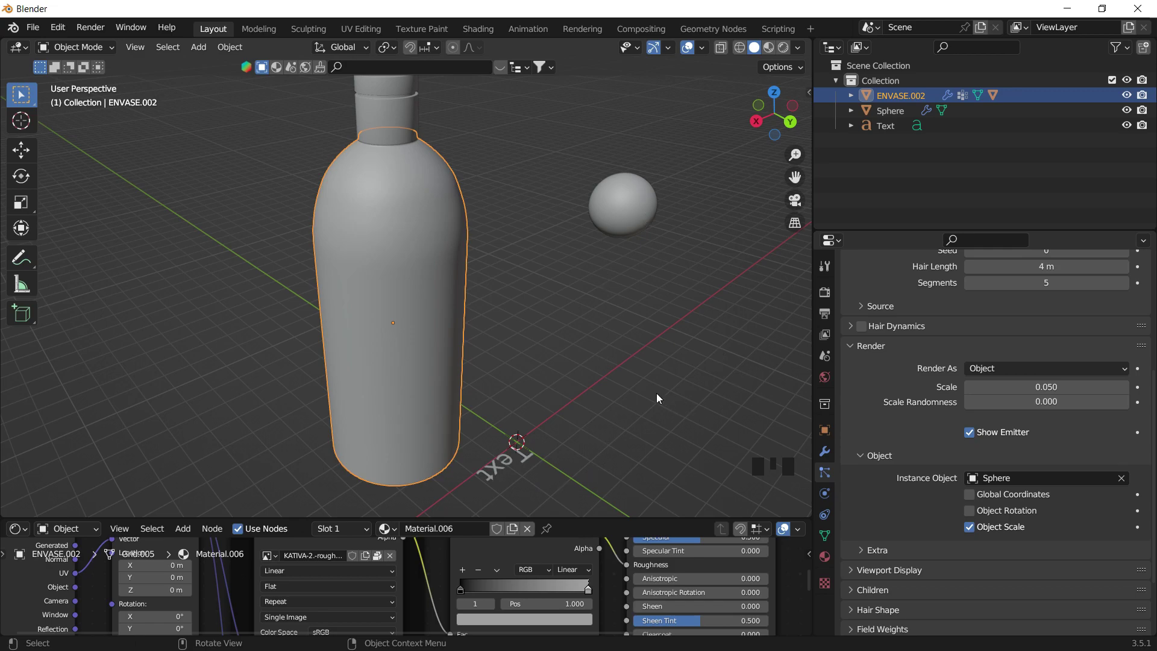
- Enable Interpolated child particles for the bottle's particle system
left_click_drag(557, 183, 543, 342)
left_click_drag(522, 358, 466, 312)
scroll("down", 3)
left_click_drag(451, 320, 421, 309)
left_click(421, 309)
scroll("down", 3)
left_click(867, 513)
left_click(1087, 543)
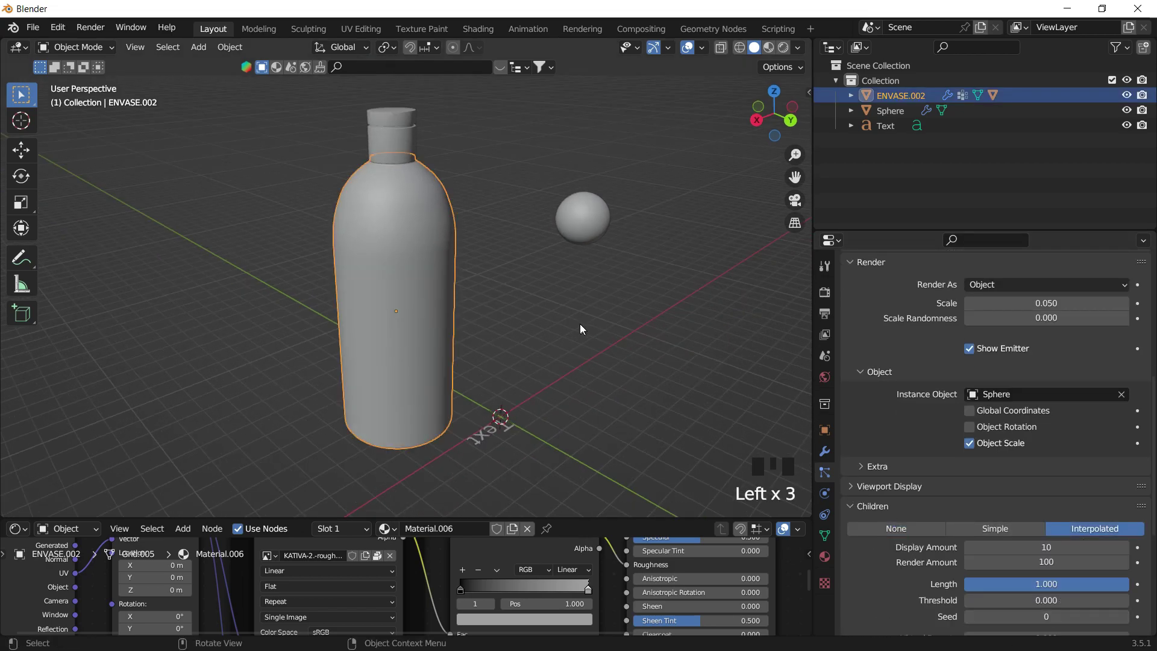
- Select the Text object standing near the bottle
left_click_drag(569, 309, 472, 464)
left_click(472, 465)
- Delete the Text object and reselect the bottle body, checking it in wireframe
key("x")
left_click(429, 271)
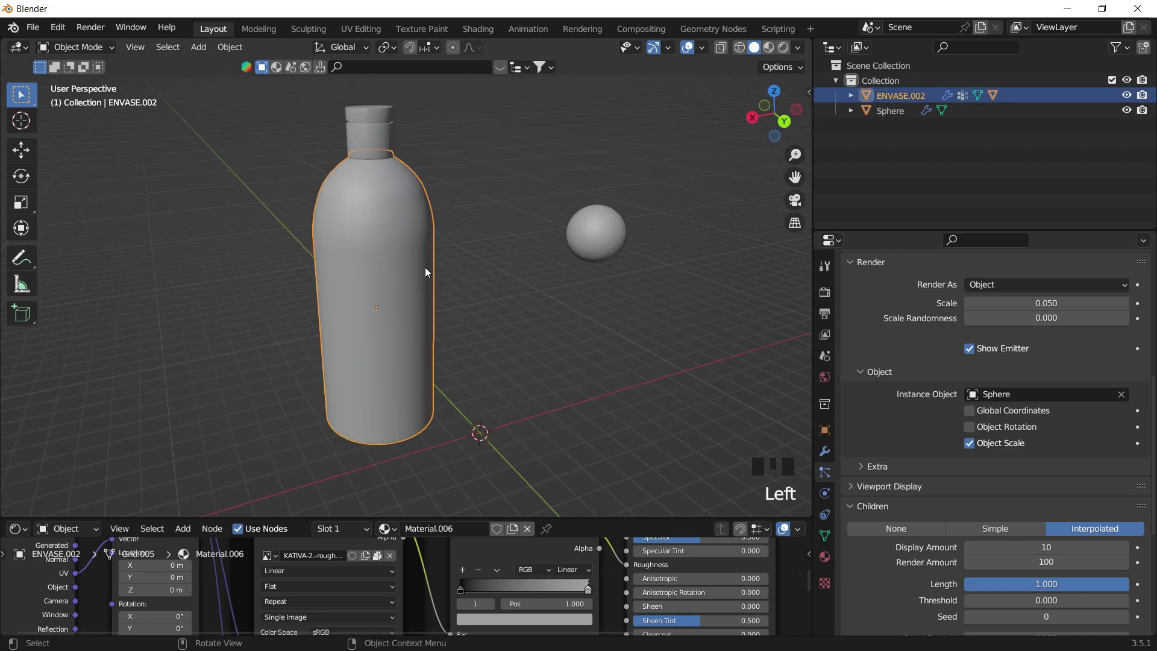
key("z")
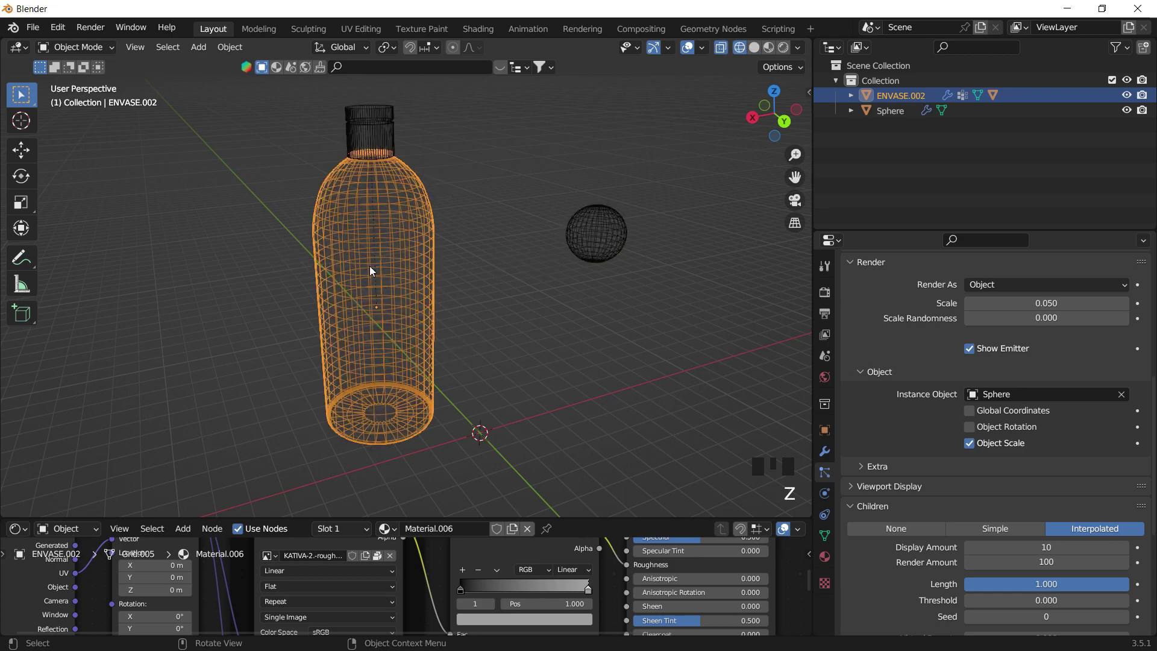
left_click(501, 202)
key("z")
double_click(403, 276)
- Orbit around the bottle to inspect the dense sphere particles covering its surface
scroll("up", 3)
left_click_drag(1108, 296, 1073, 402)
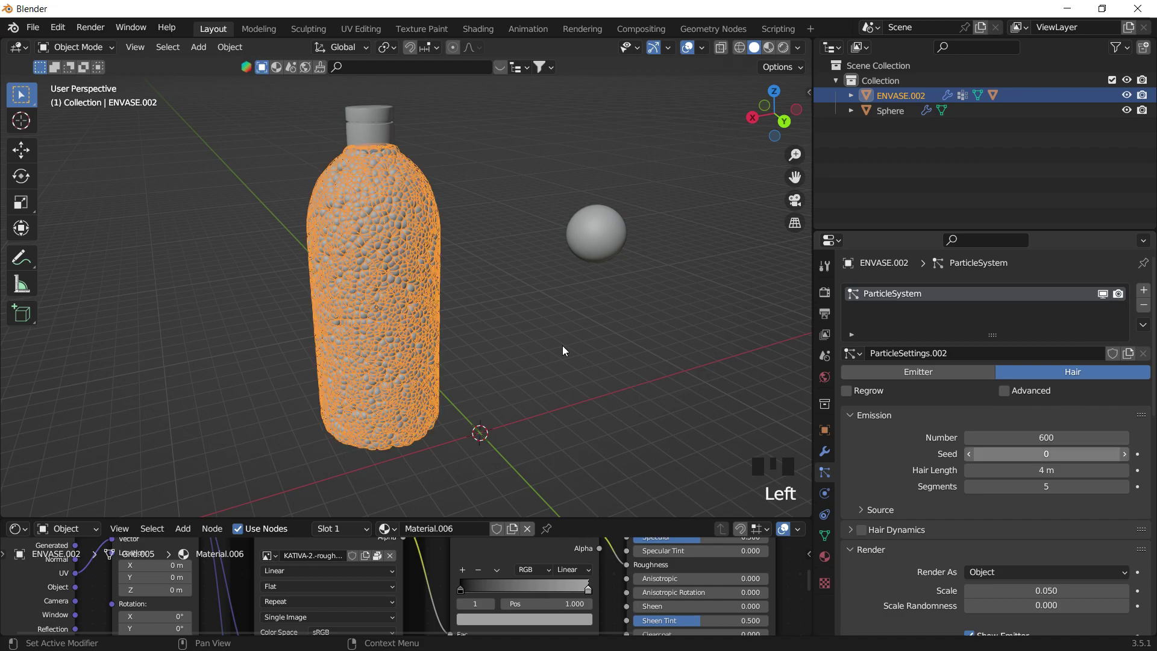
left_click(575, 174)
left_click_drag(555, 207, 508, 235)
scroll("up", 3)
left_click_drag(476, 263, 486, 244)
scroll("down", 3)
left_click_drag(496, 234, 466, 262)
left_click(467, 262)
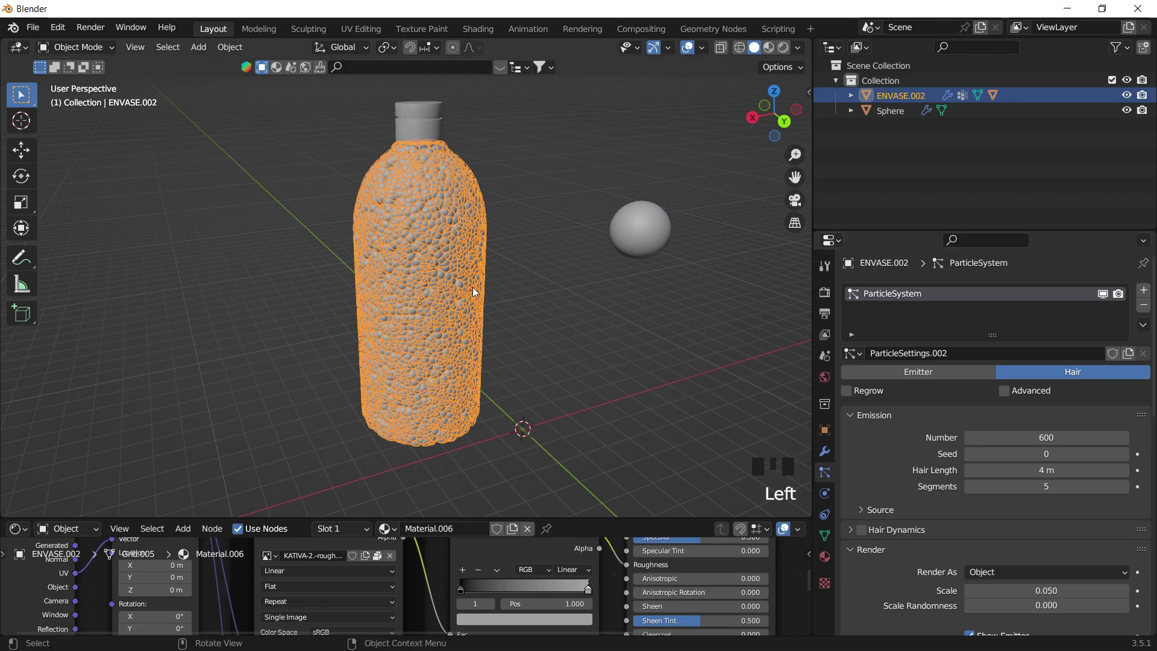
left_click_drag(466, 168, 434, 158)
left_click(464, 201)
left_click(587, 175)
scroll("up", 3)
scroll("down", 3)
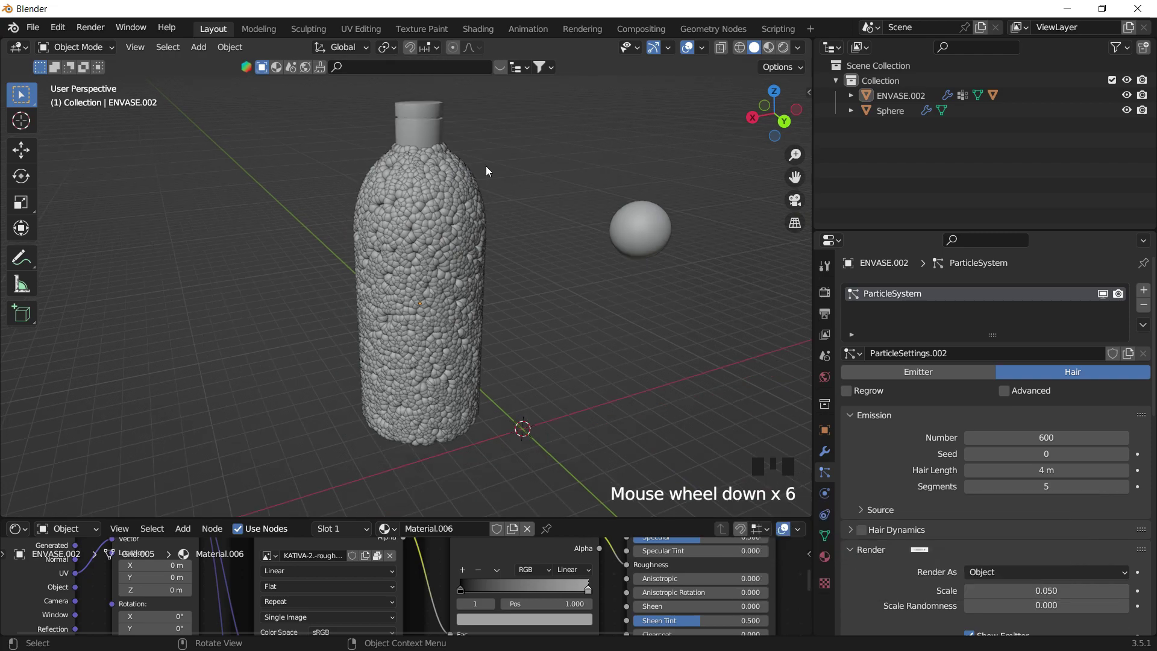
- Preview the sphere-covered bottle in Rendered shading, then return to Solid
key("z")
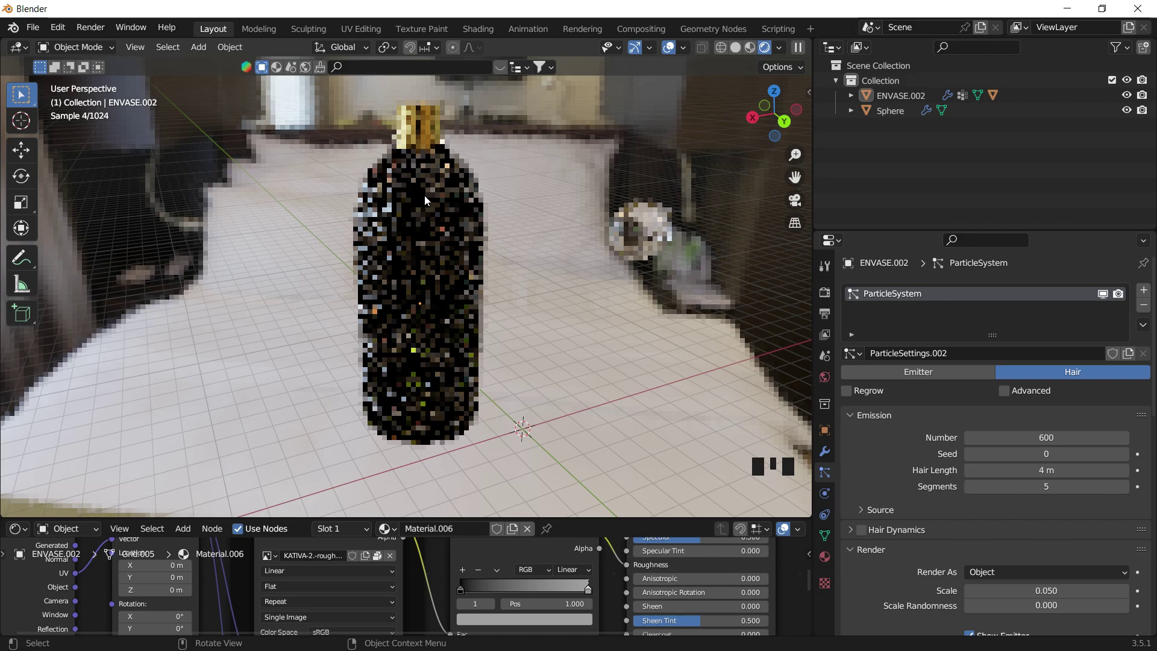
left_click(429, 279)
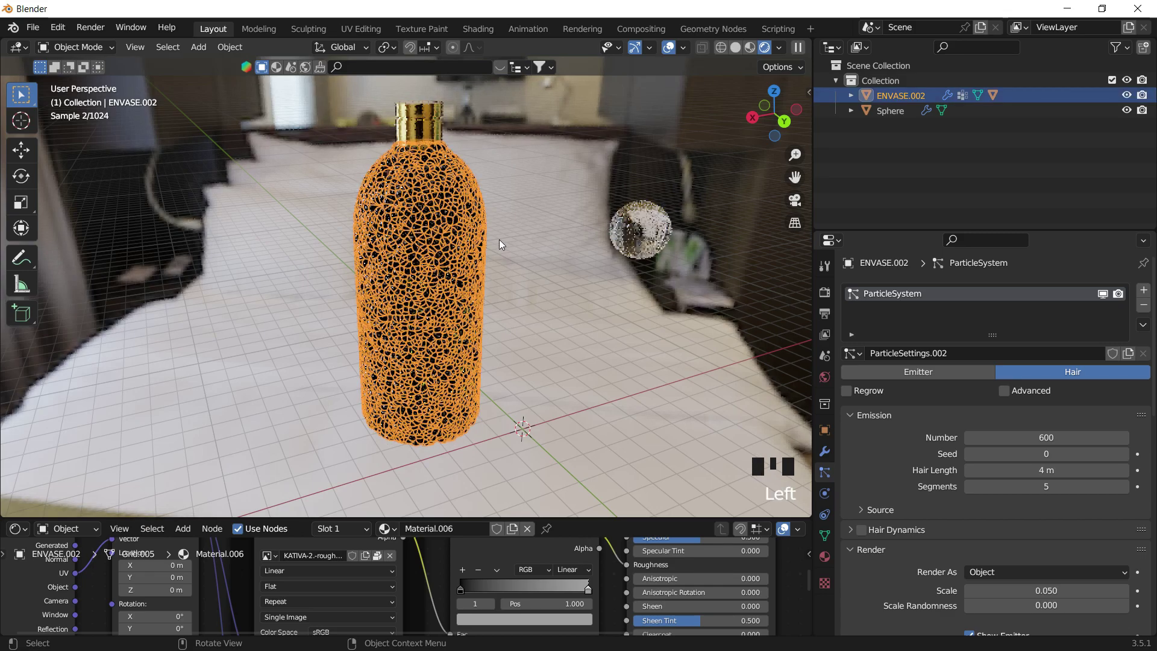
key("z")
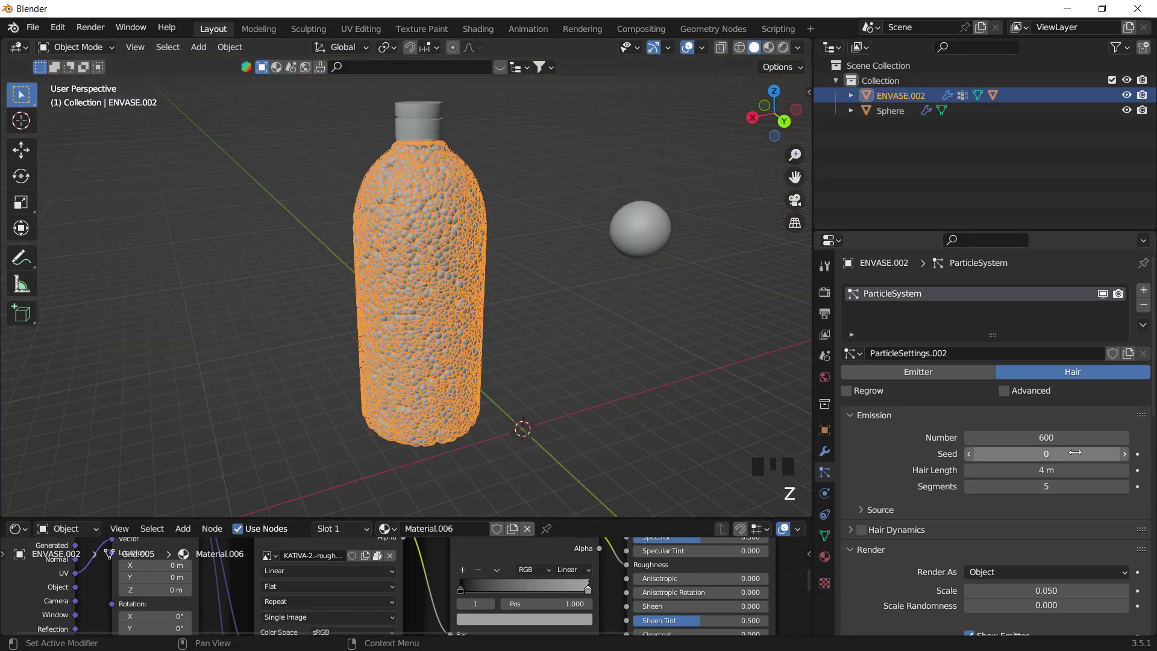
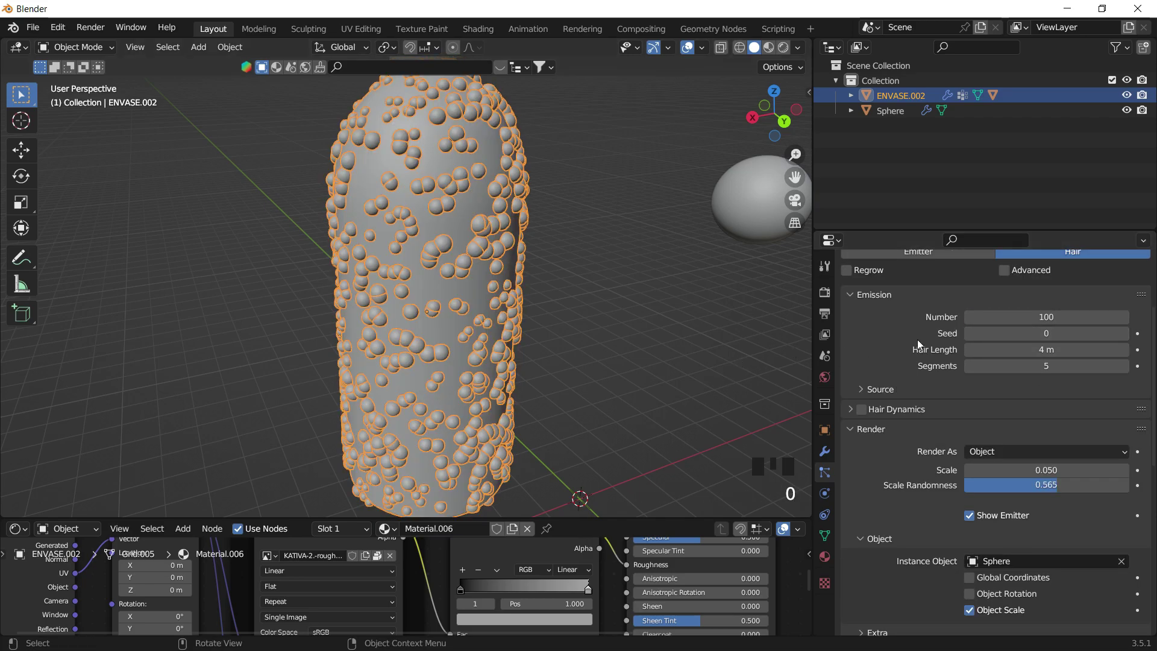
- Set child particles to None, leaving sparse sphere droplets over body and shoulder
left_click_drag(538, 264, 1098, 571)
scroll("down", 3)
left_click(997, 578)
left_click(927, 583)
scroll("down", 3)
left_click_drag(542, 300, 895, 583)
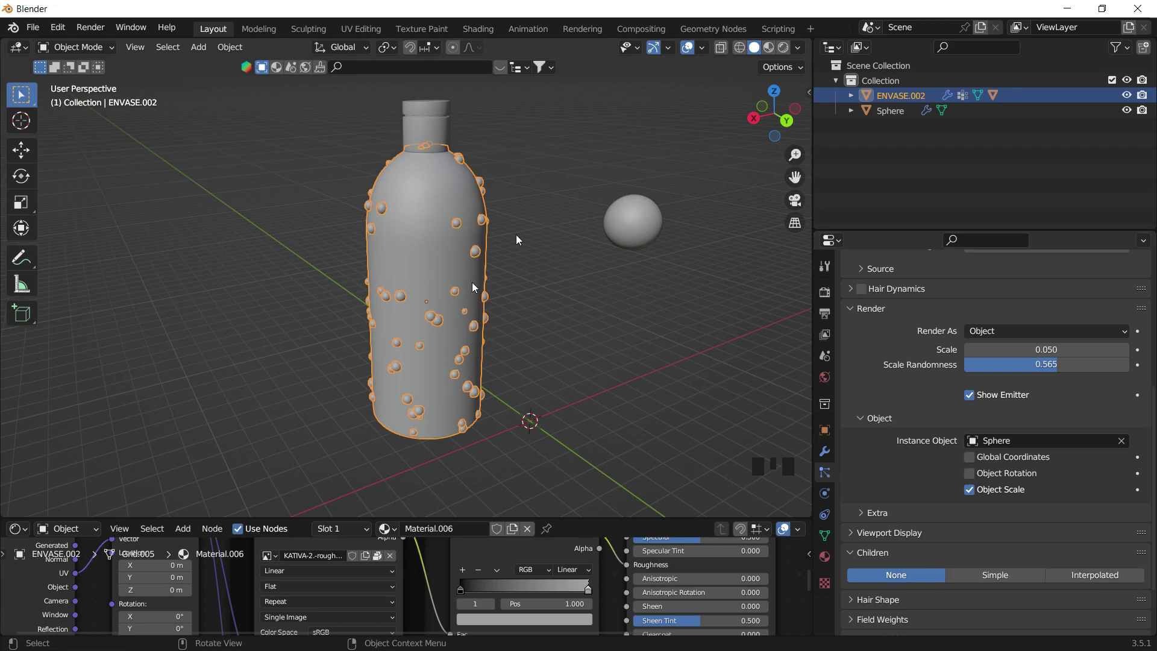
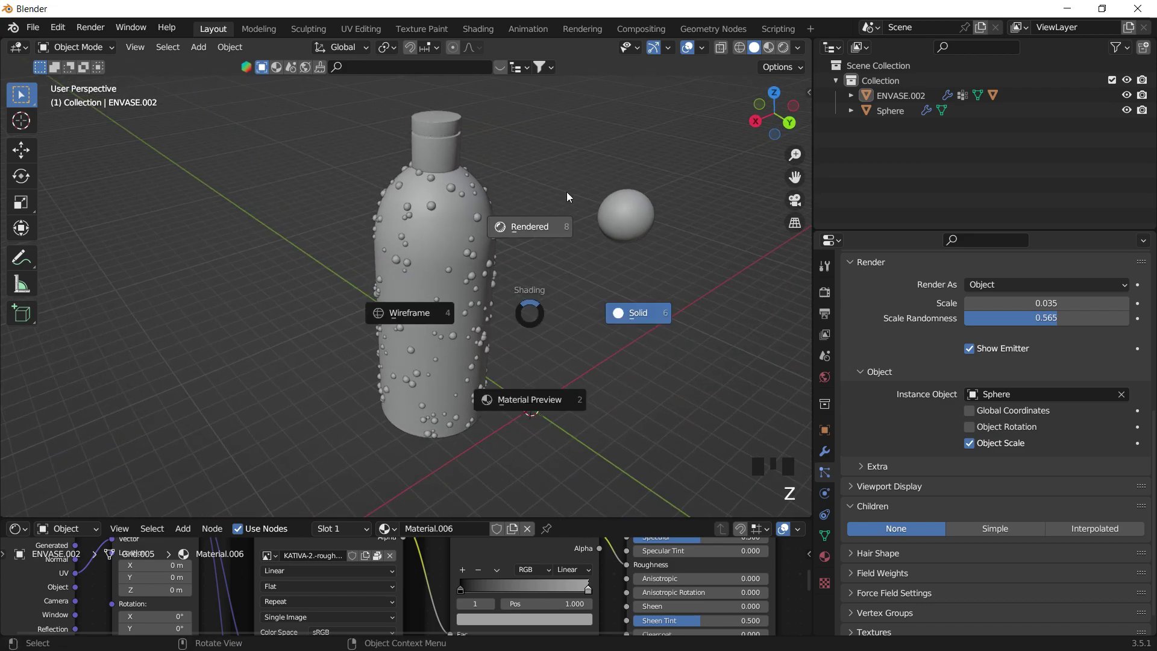
- View the bottle in Rendered shading up close on the MACADAMIA label and its droplets
left_click_drag(551, 349, 566, 209)
left_click(567, 209)
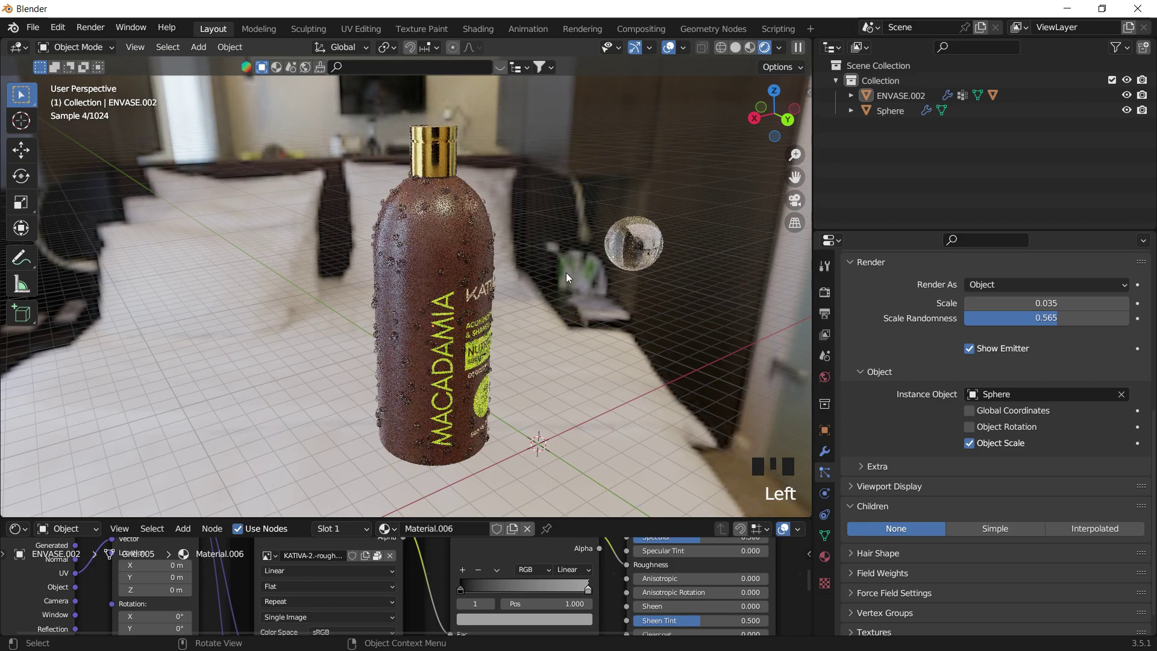
left_click_drag(504, 391, 473, 306)
scroll("up", 3)
scroll("up", 3)
left_click_drag(504, 305, 414, 219)
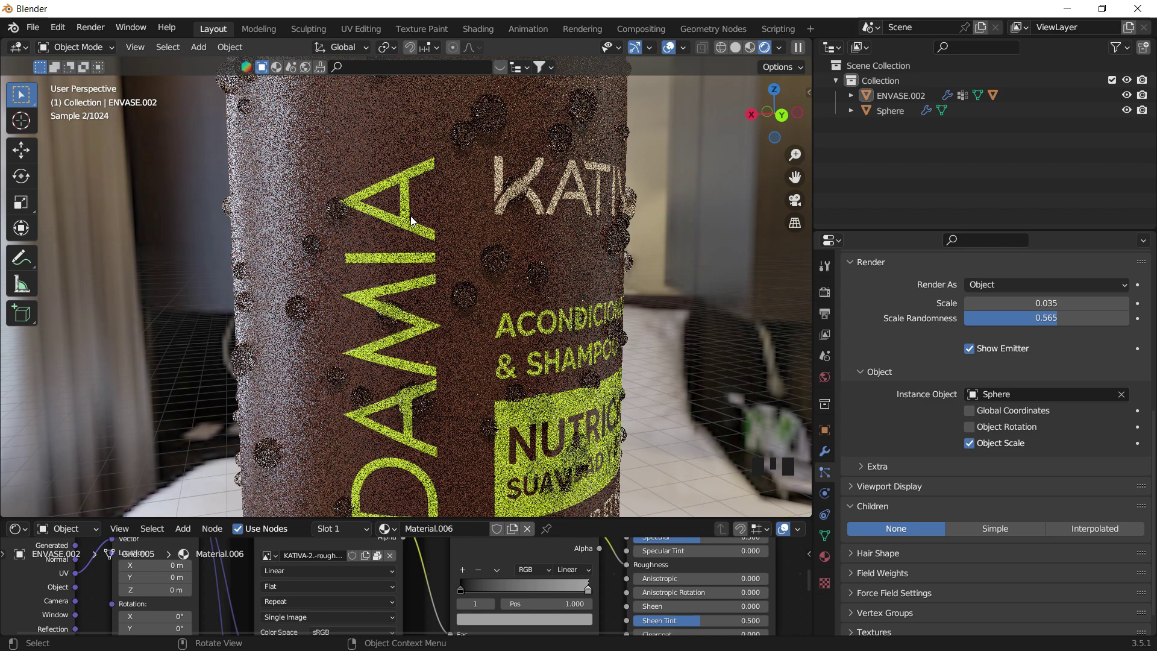
left_click(415, 215)
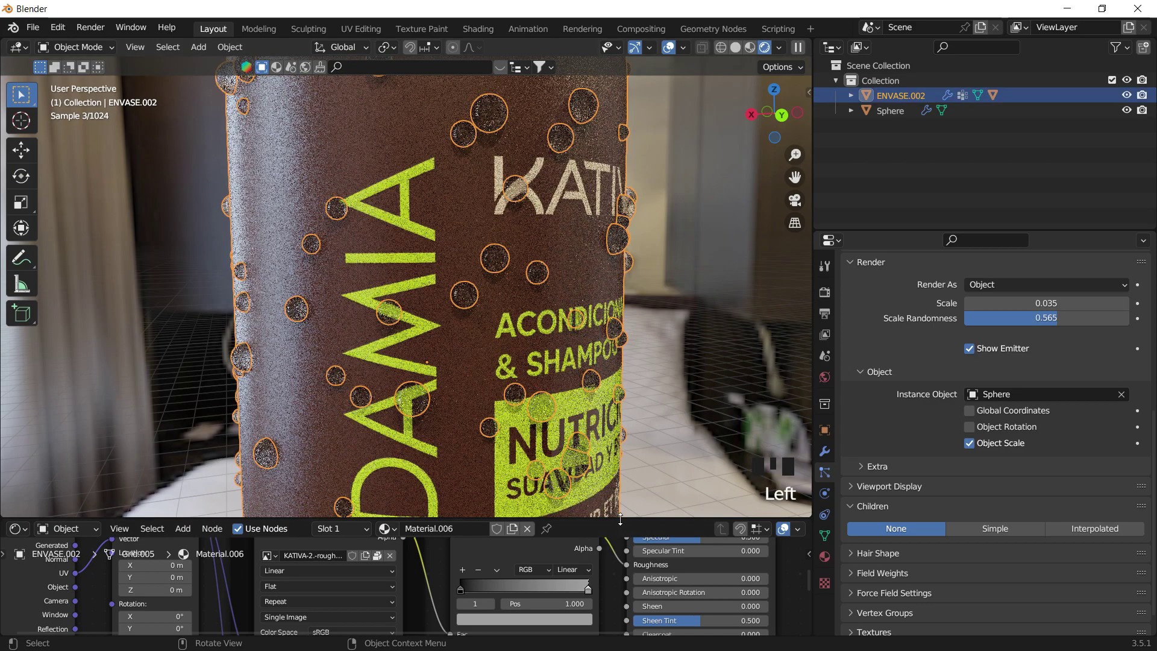
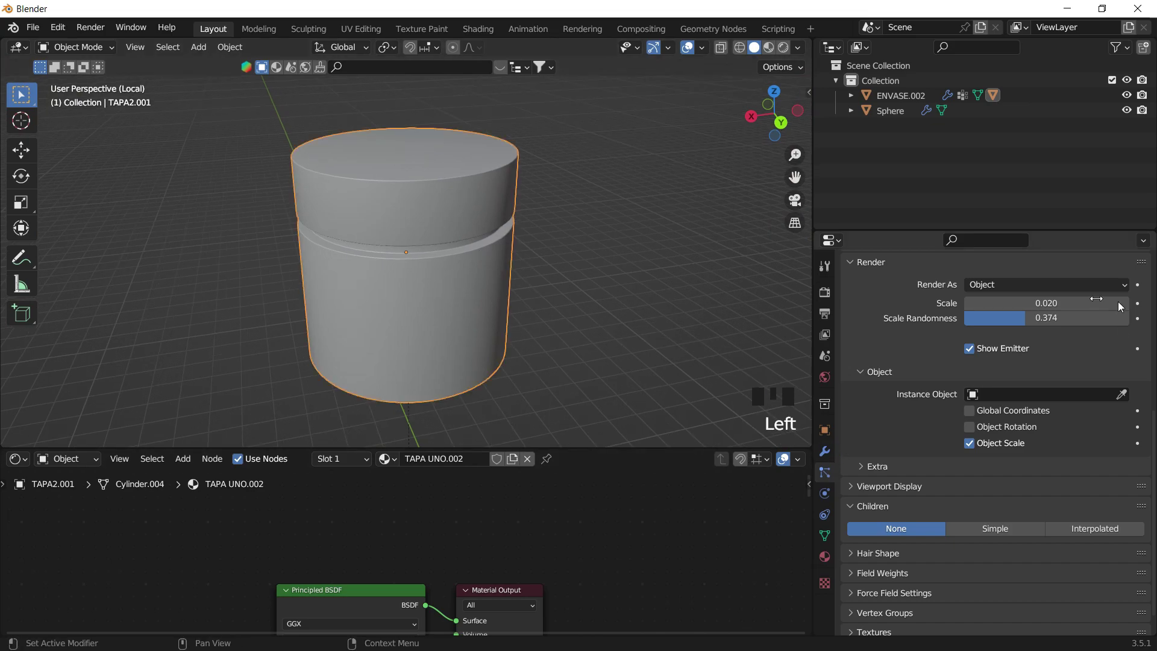
- Orbit the rendered preview to inspect the sphere droplets on the gold cap
scroll("up", 3)
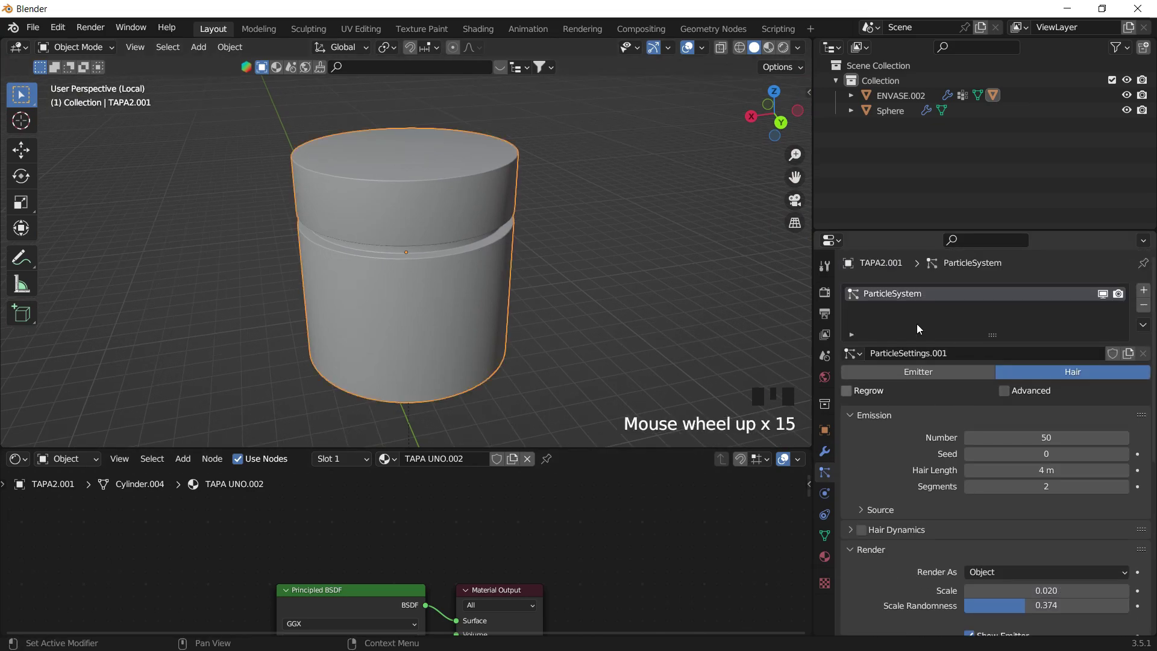
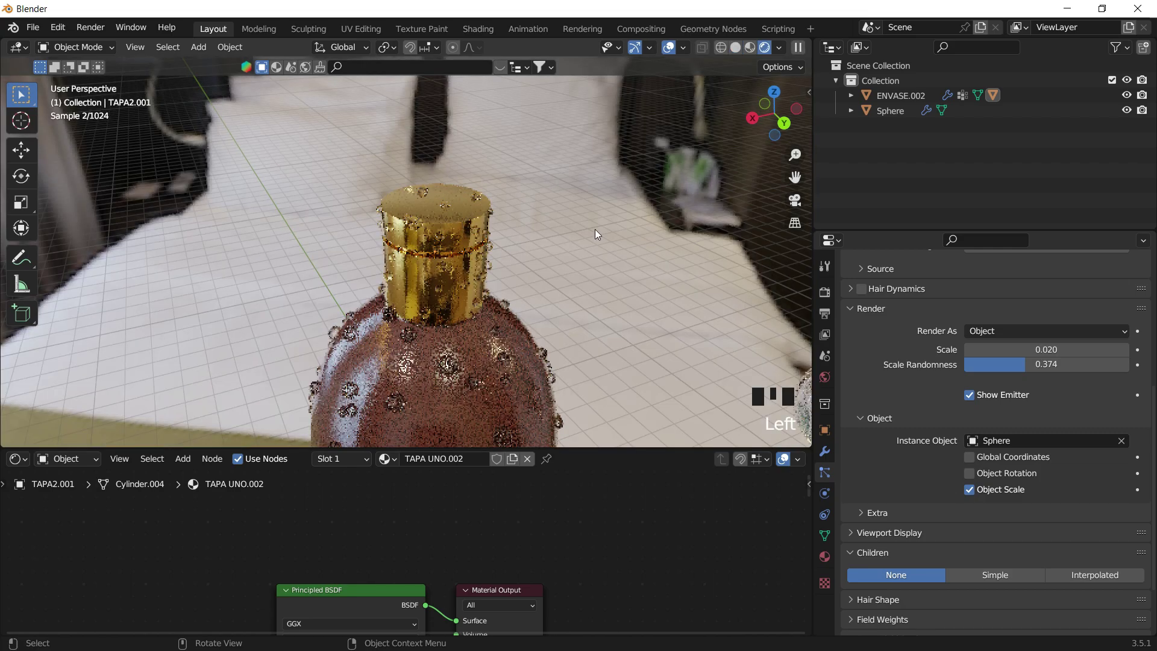
left_click(522, 263)
scroll("up", 3)
middle_click(496, 247)
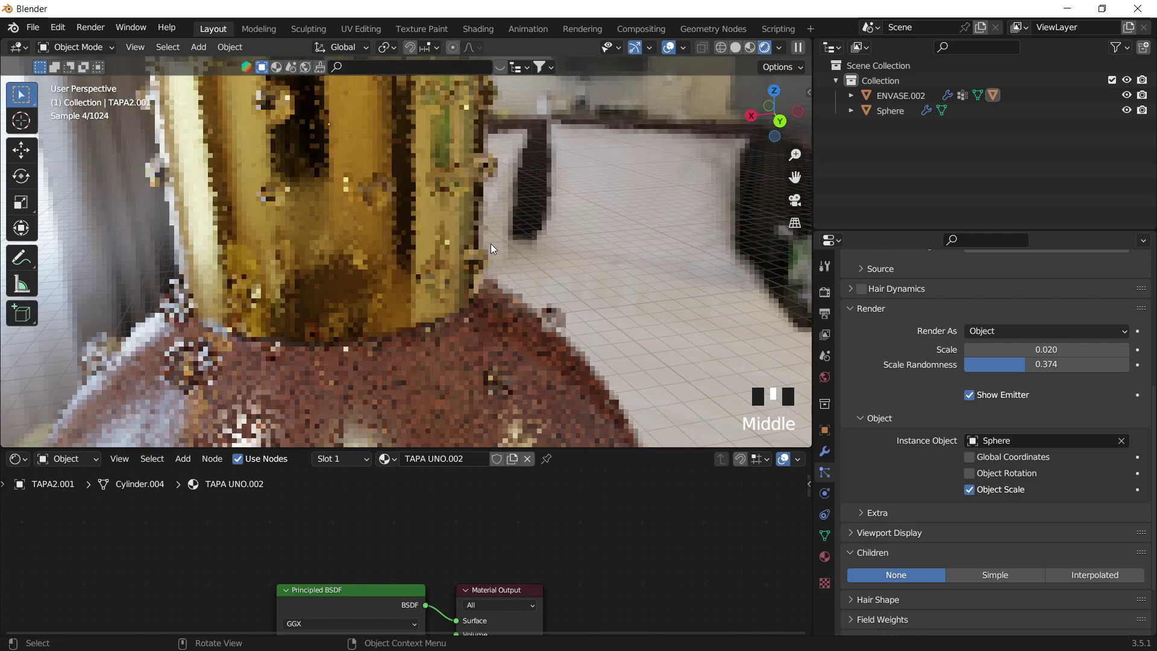
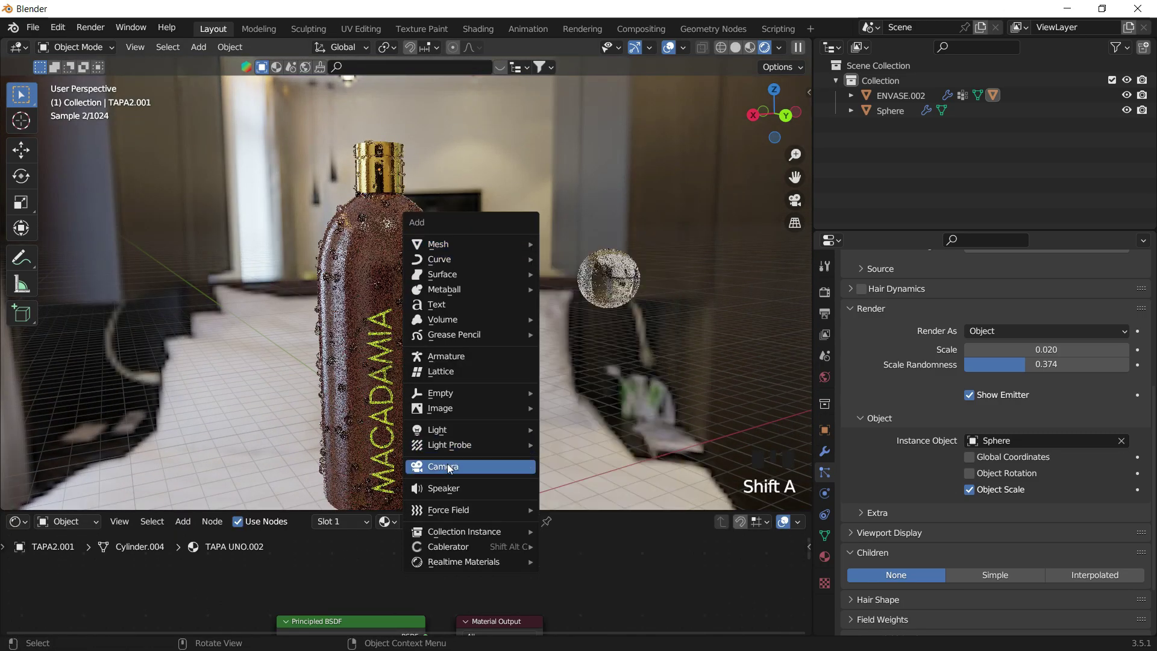
- Add a camera aligned to the view and frame the droplet-covered bottle in it
left_click(800, 199)
key("n")
scroll("down", 3)
scroll("down", 3)
left_click_drag(482, 282, 469, 274)
scroll("up", 3)
left_click_drag(508, 315, 464, 301)
scroll("down", 3)
left_click_drag(452, 297, 549, 294)
left_click(548, 294)
left_click(503, 216)
- Move the source Sphere droplet object aside in the camera view
left_click(534, 250)
key("g")
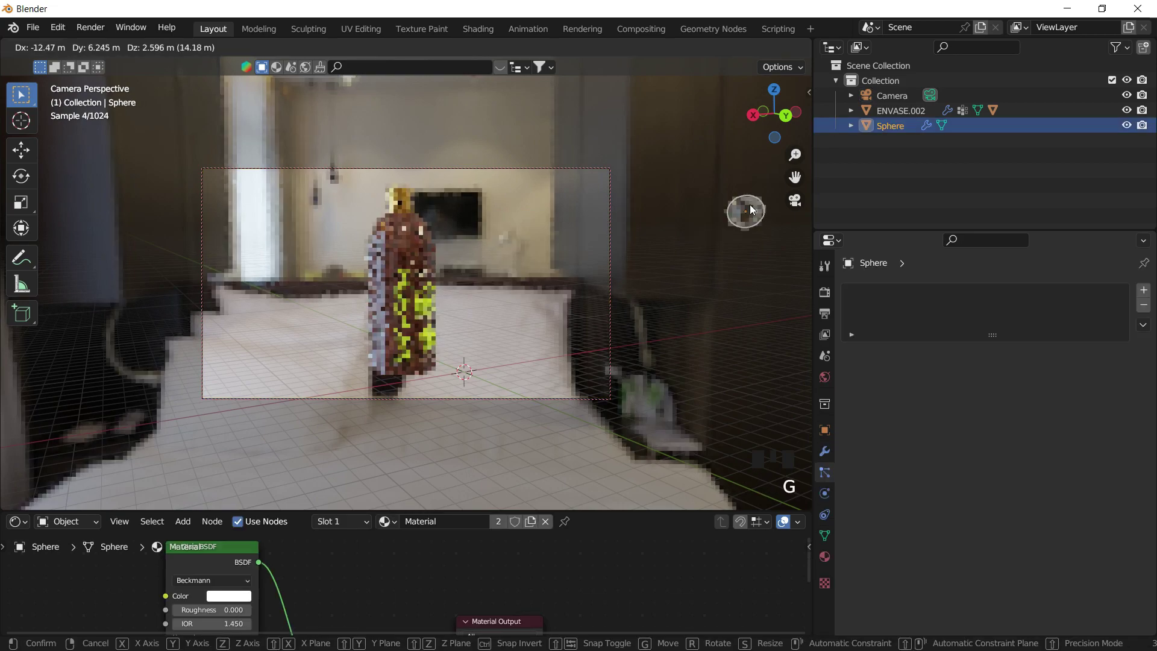
key("ctrl+z")
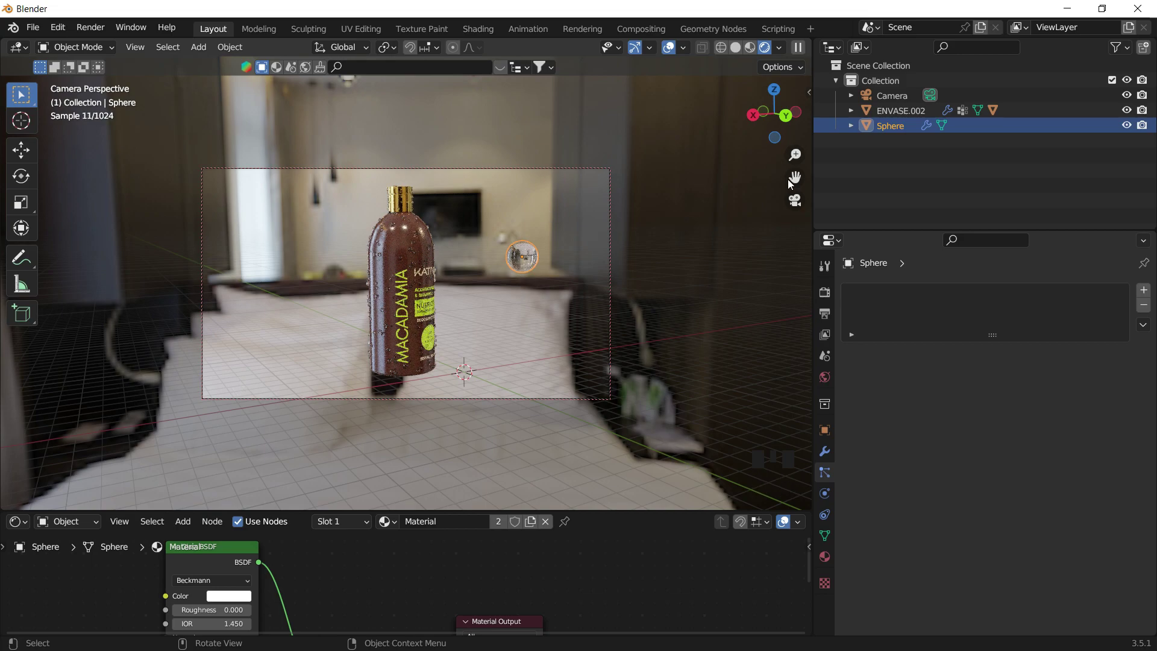
left_click_drag(1112, 57, 3, 122)
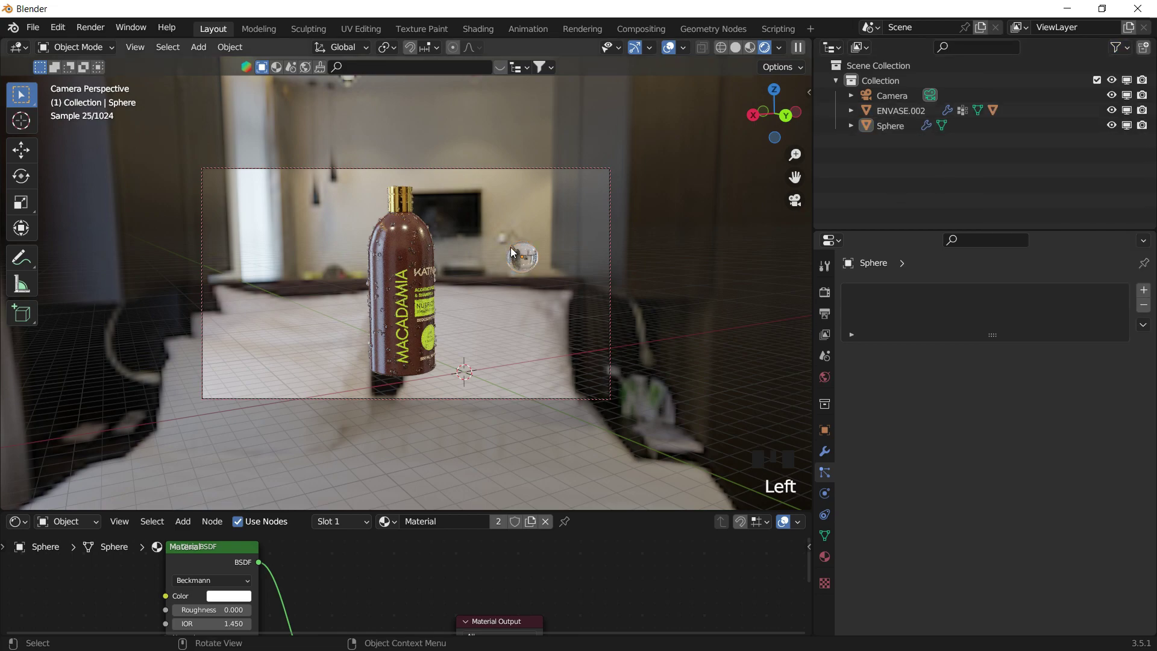
- Hide the Sphere from viewport and render, and fade out the room backdrop in the preview
left_click(518, 252)
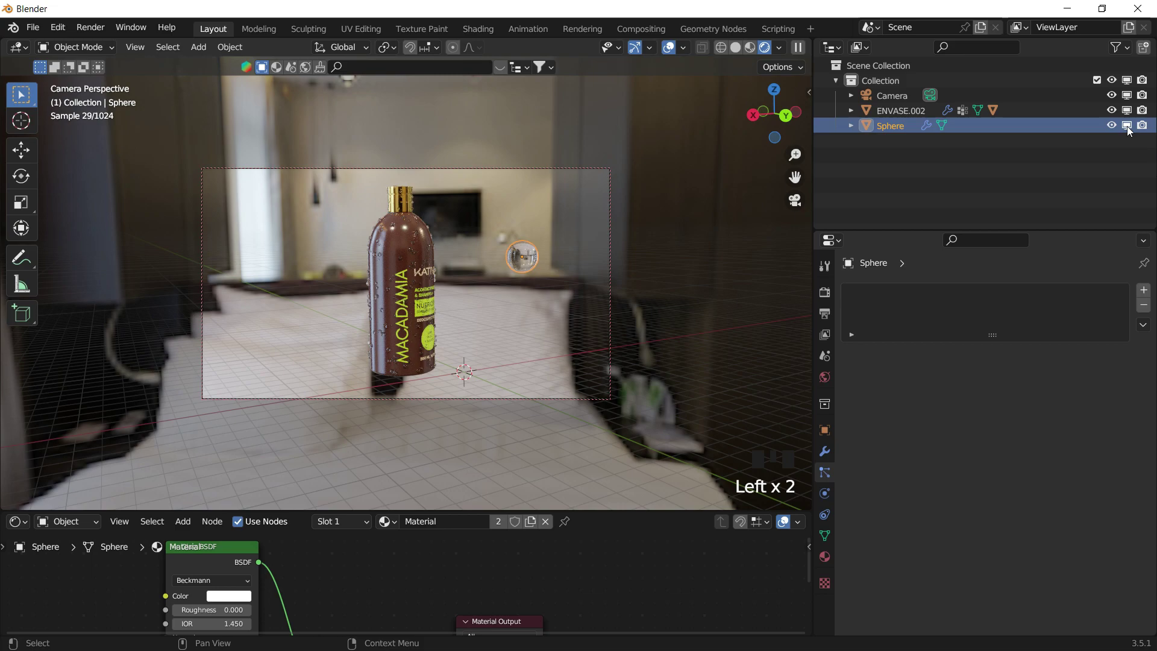
left_click(1131, 129)
left_click(1132, 130)
left_click(1142, 128)
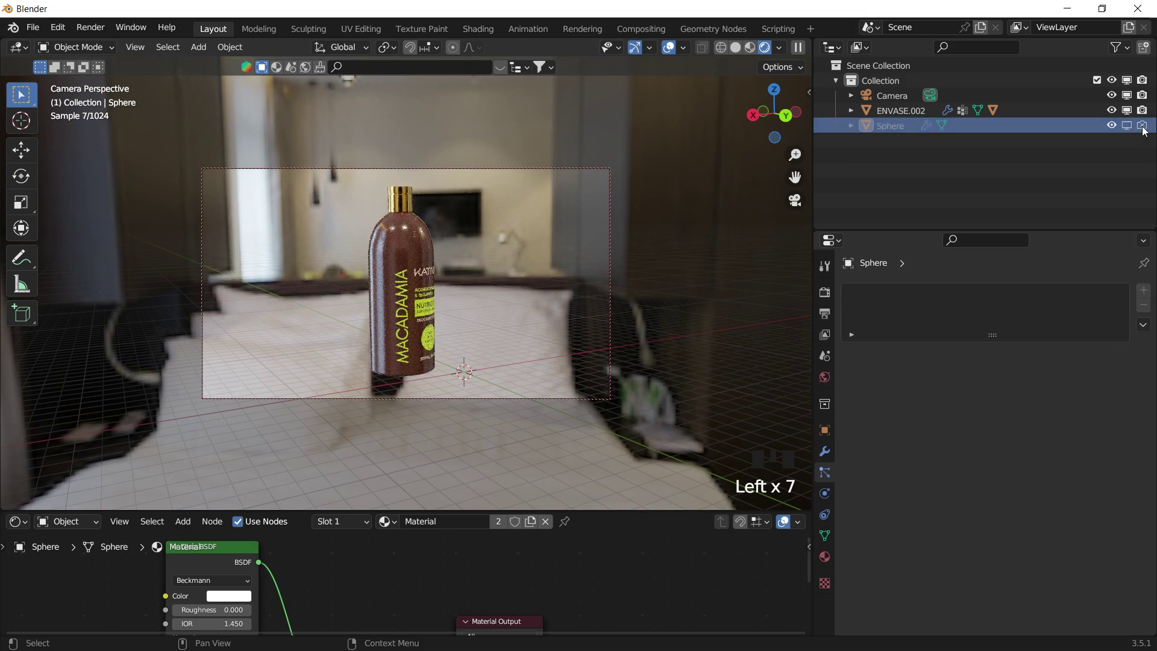
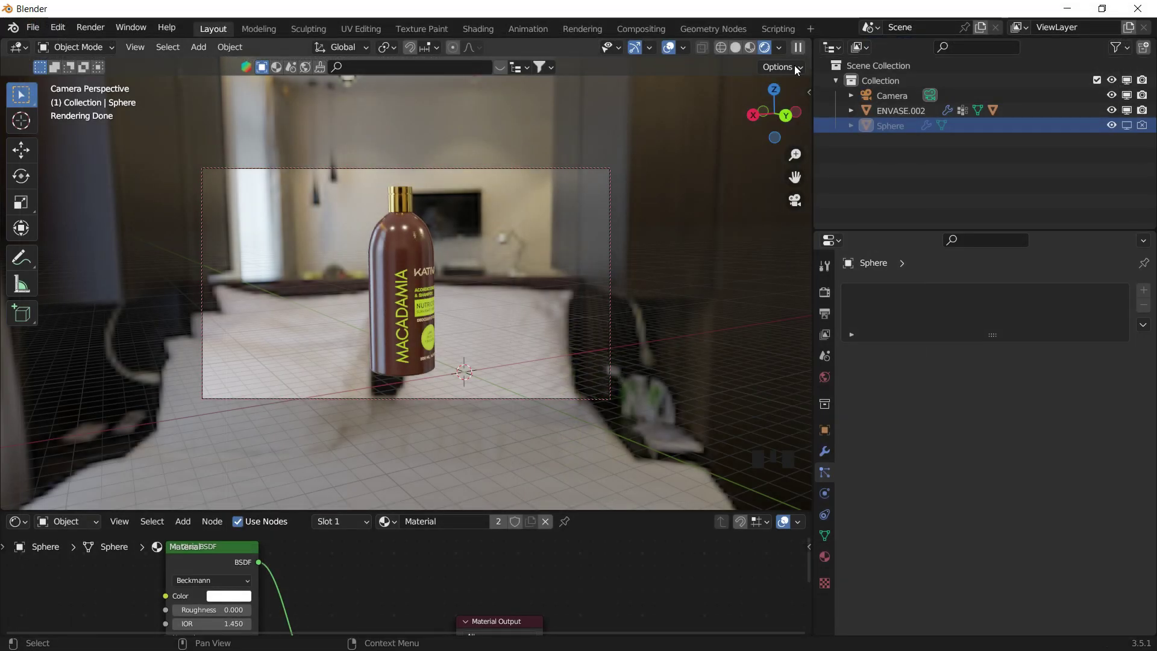
left_click_drag(782, 49, 417, 323)
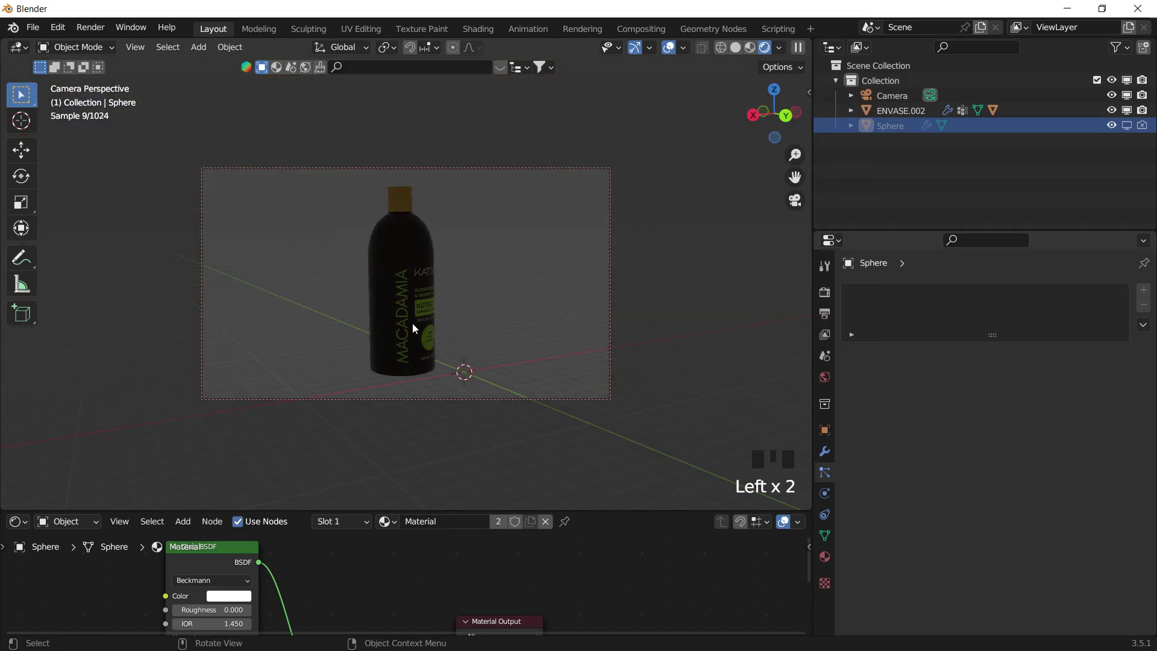
- Add a point light above the bottle, duplicate it at 4000 W, and start the image render
key("shift+a")
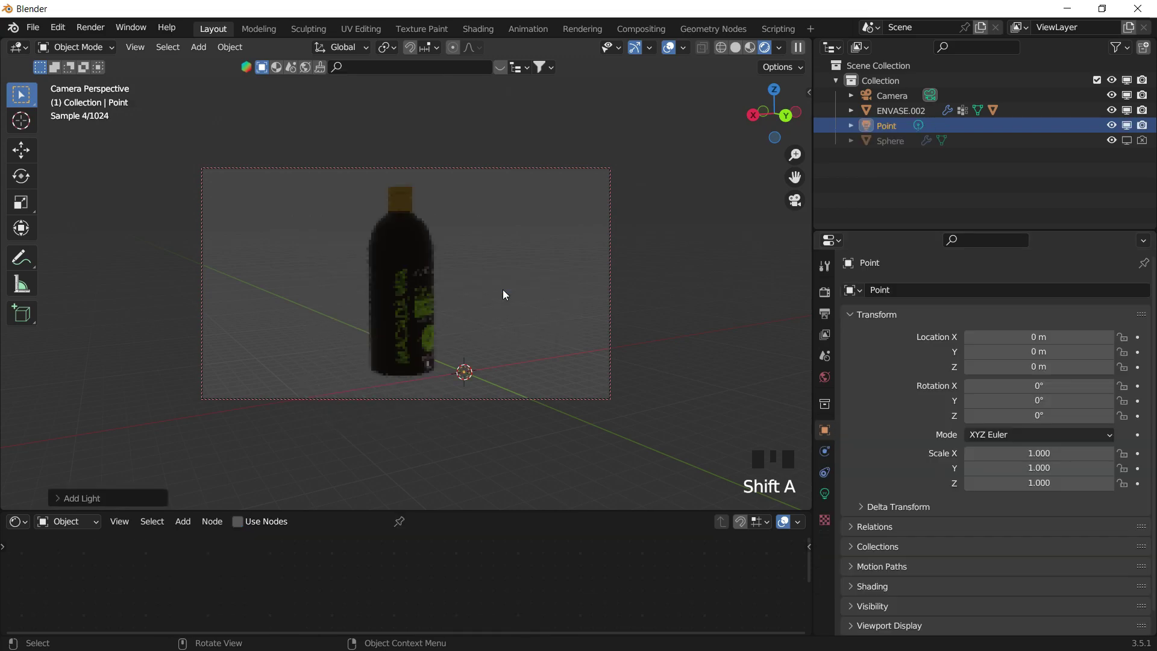
key("g")
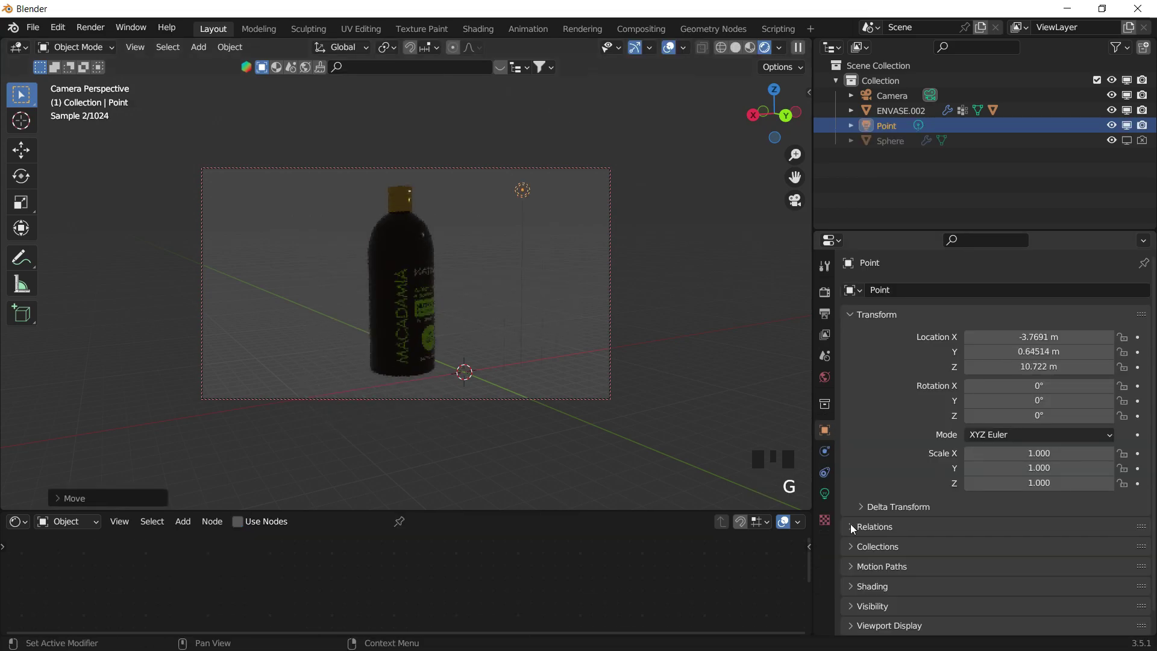
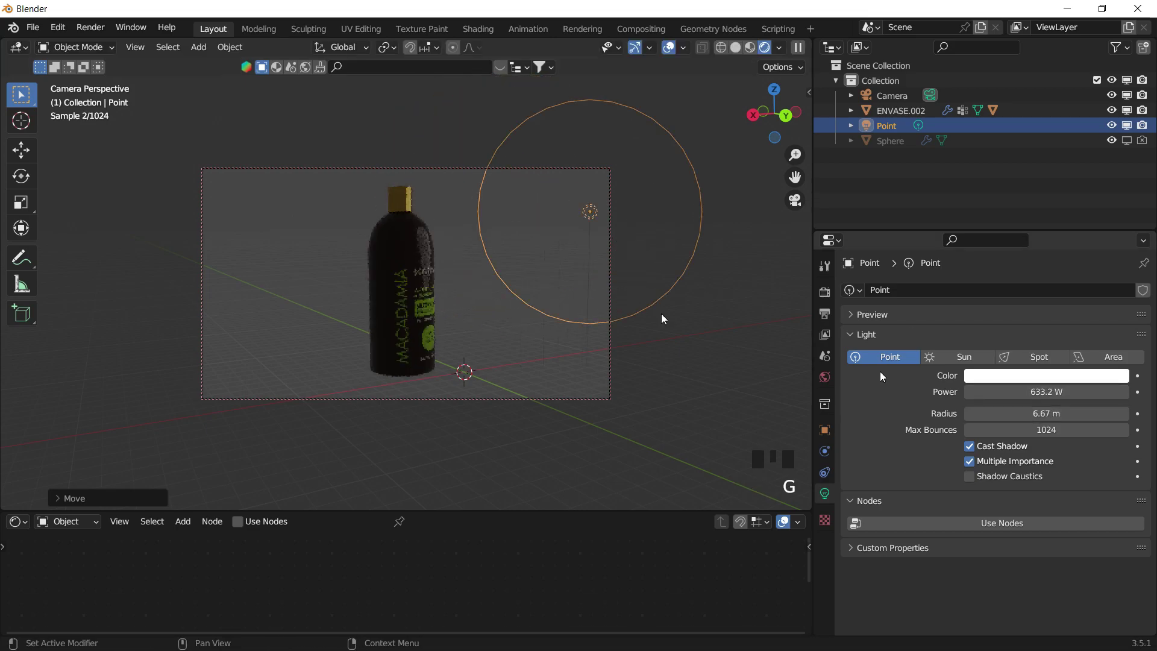
key("shift+d")
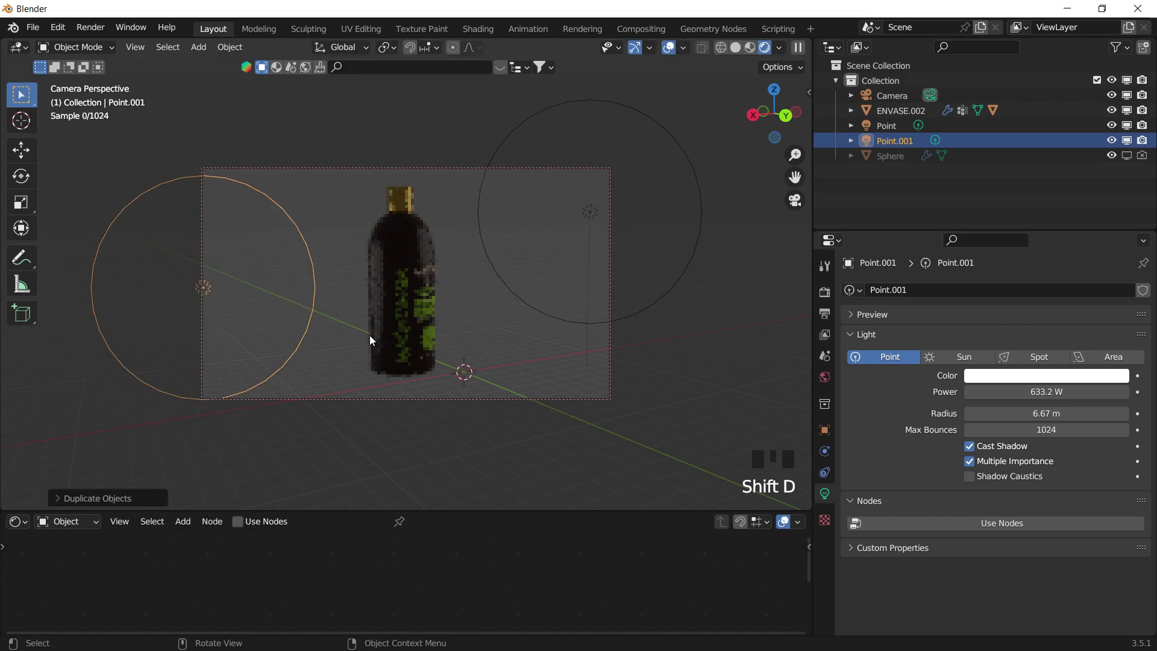
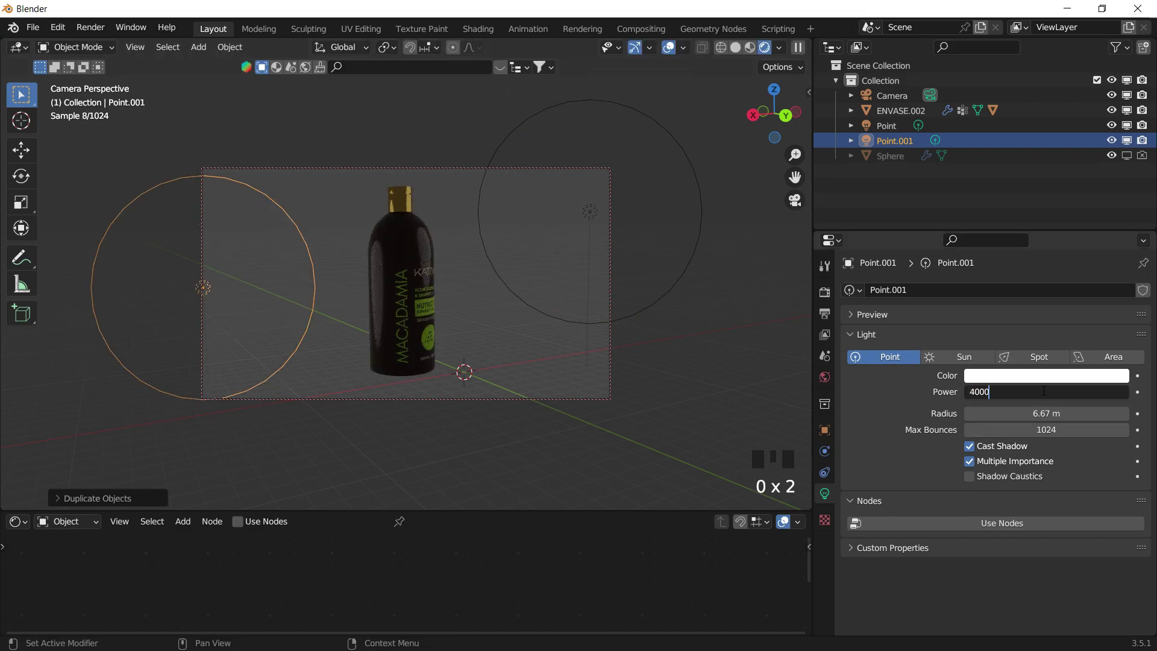
left_click(482, 118)
left_click(93, 44)
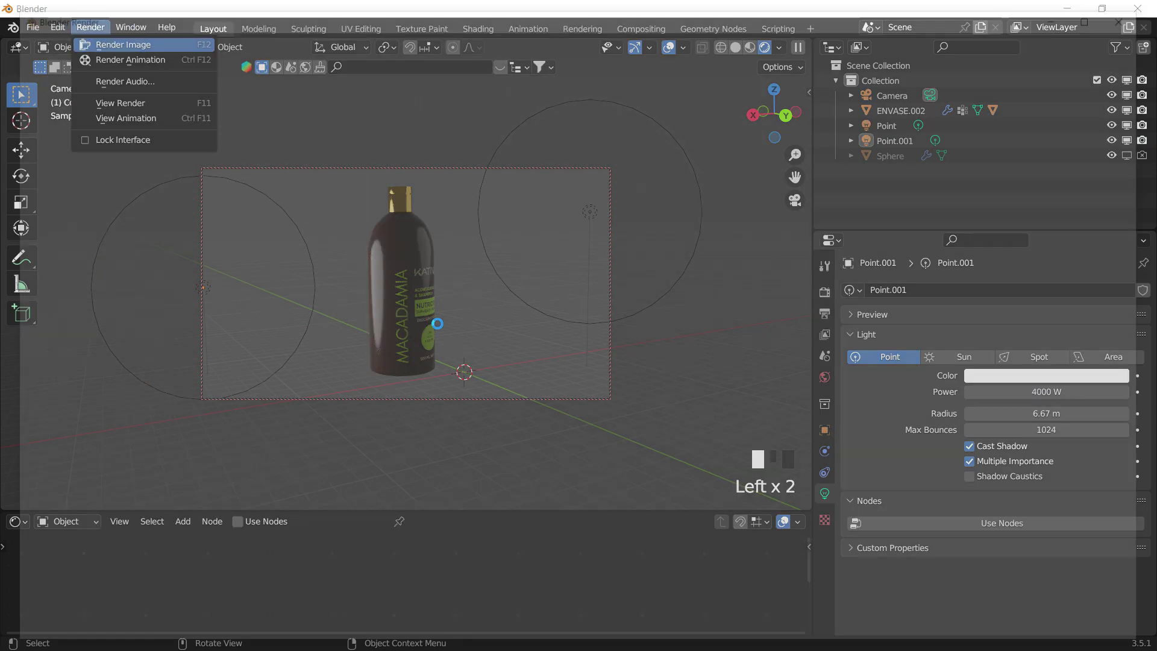